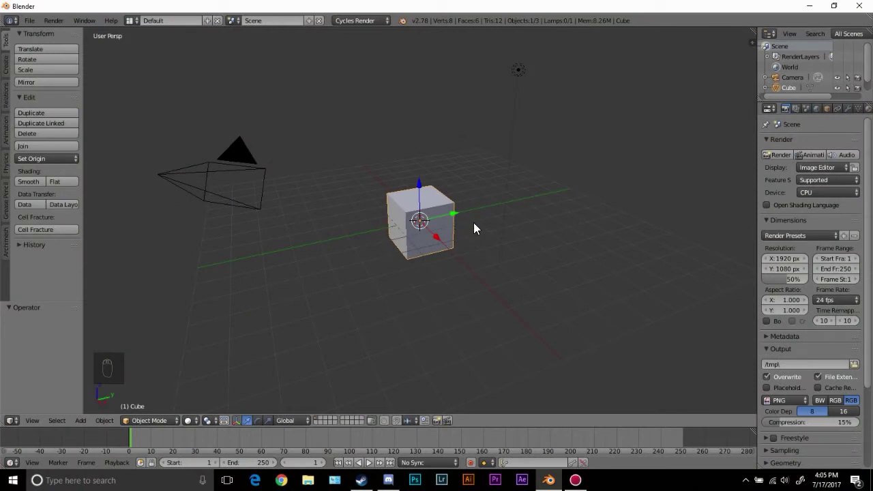
- Move the cube's mesh up one unit in Edit Mode so it rests on the grid, then return to Object Mode
key("Tab")
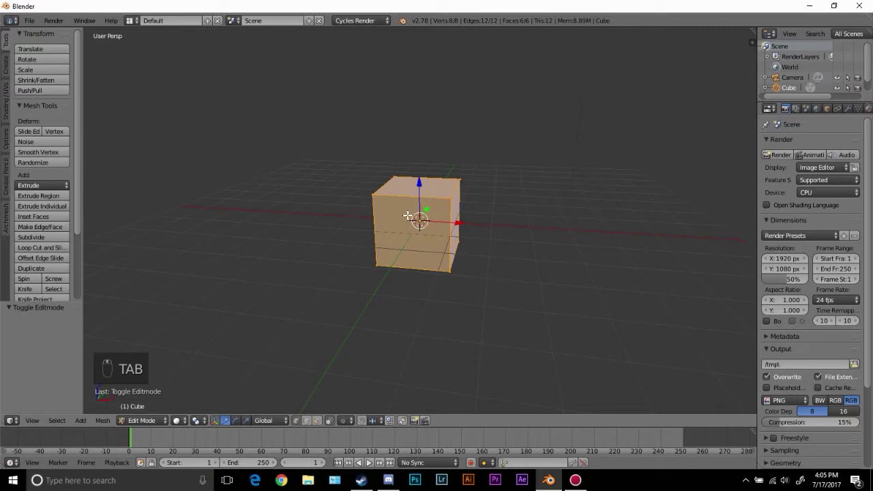
key("g")
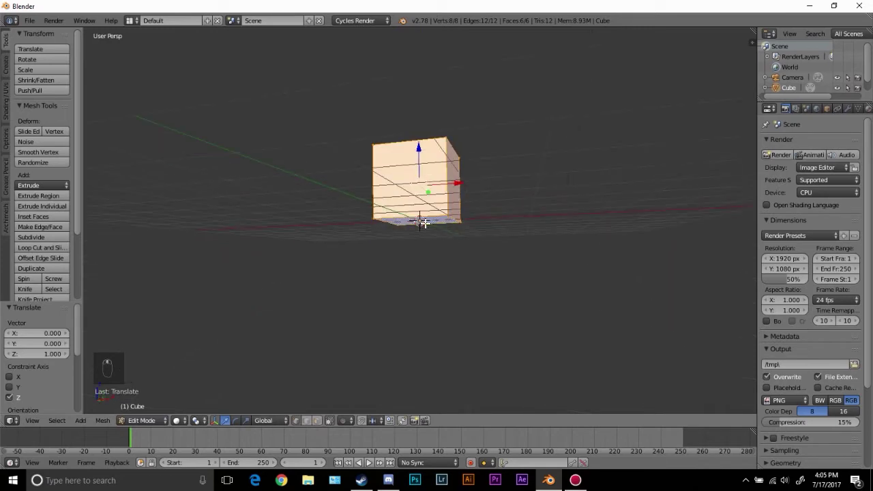
key("Tab")
key("s")
key("s")
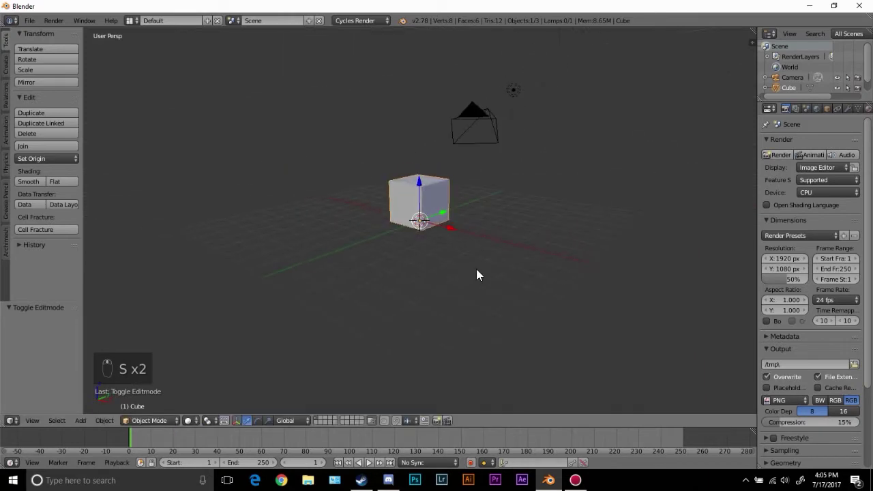
- Scale the cube up by about 1.19 from its base in orthographic view and face it from the front
key("KP_1")
key("KP_5")
key("s")
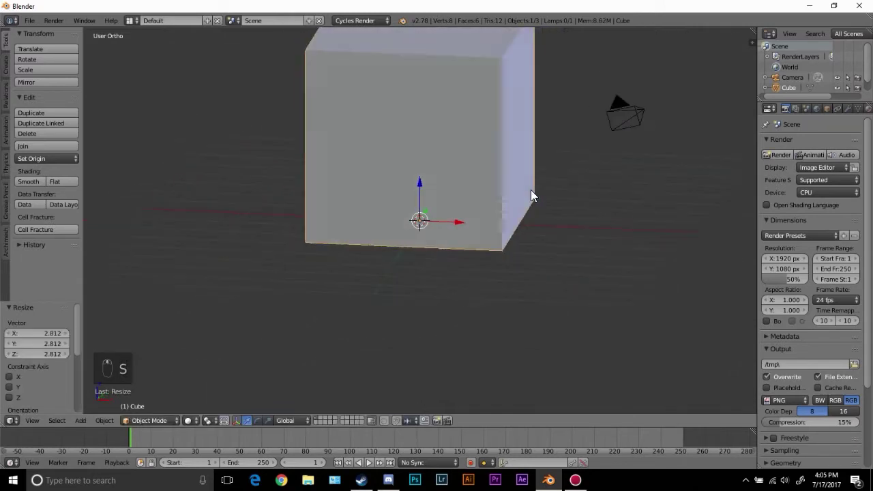
key("s")
key("s")
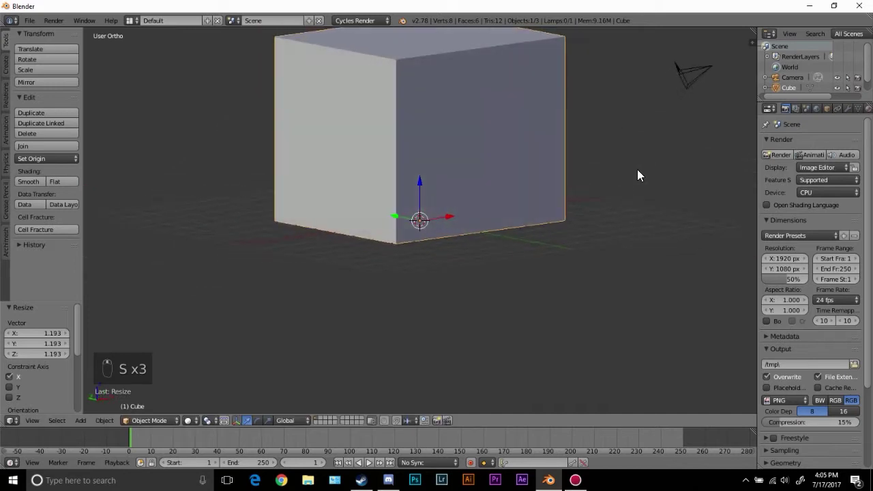
key("KP_1")
key("z")
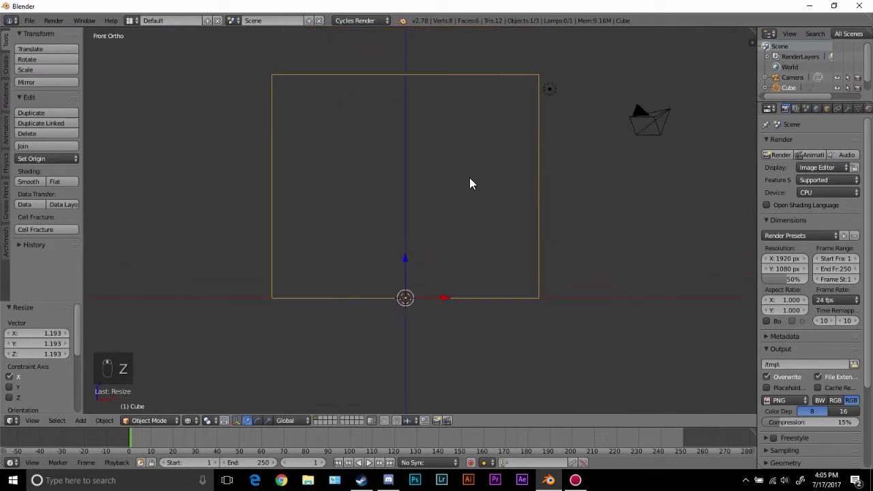
- Duplicate the box and flatten the copy to a quarter-height slab, slightly narrowed and nudged up inside
key("shift+d")
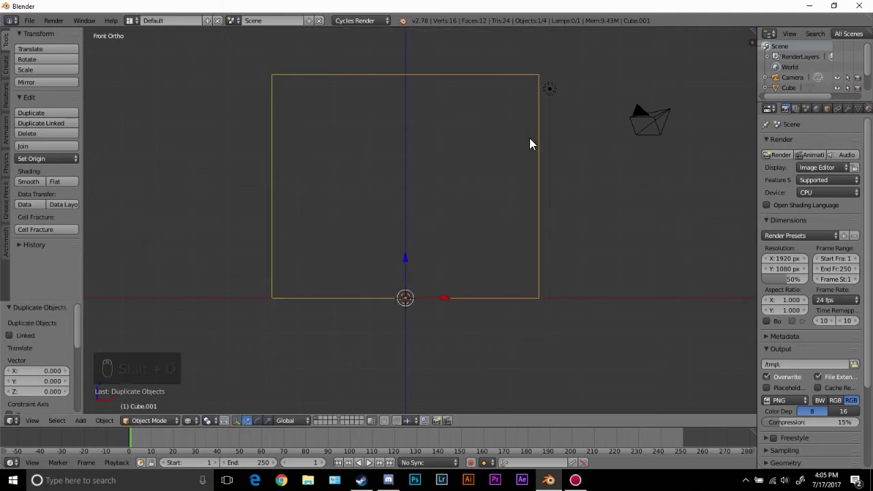
key("s")
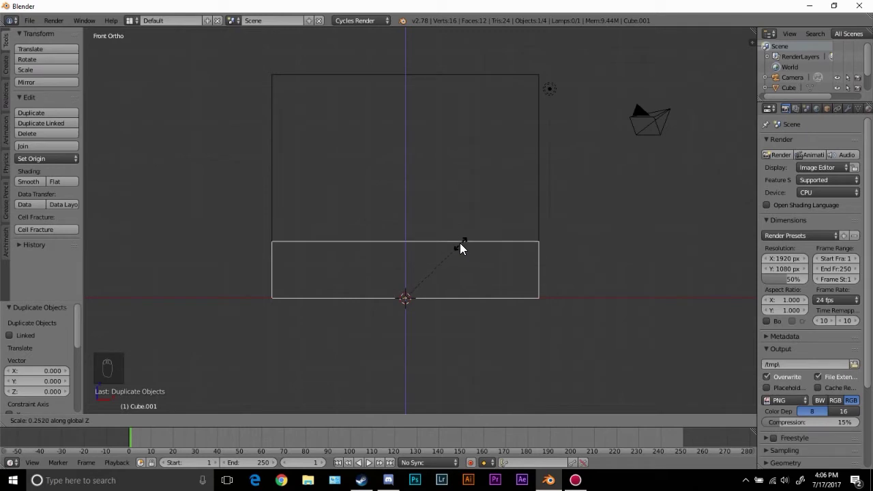
key("s")
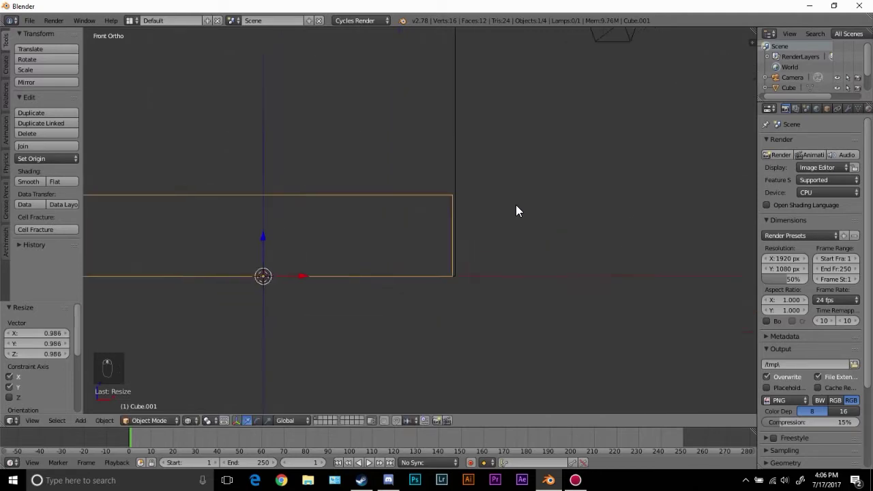
key("g")
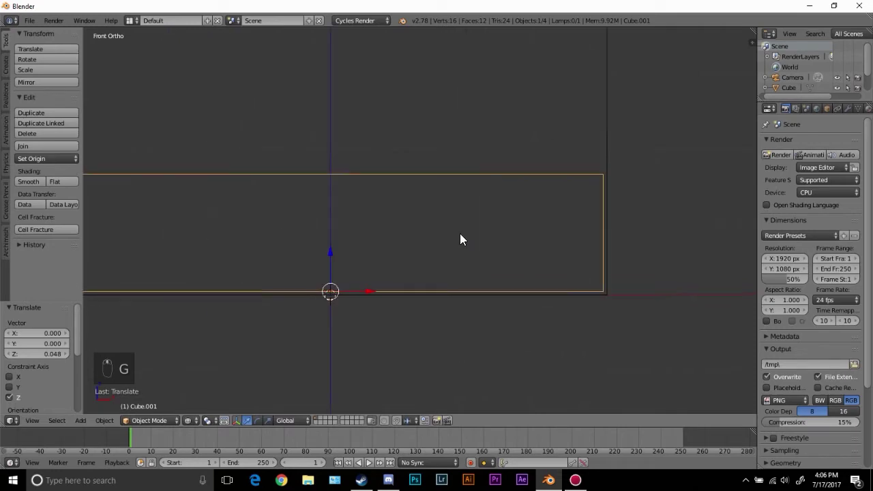
key("g")
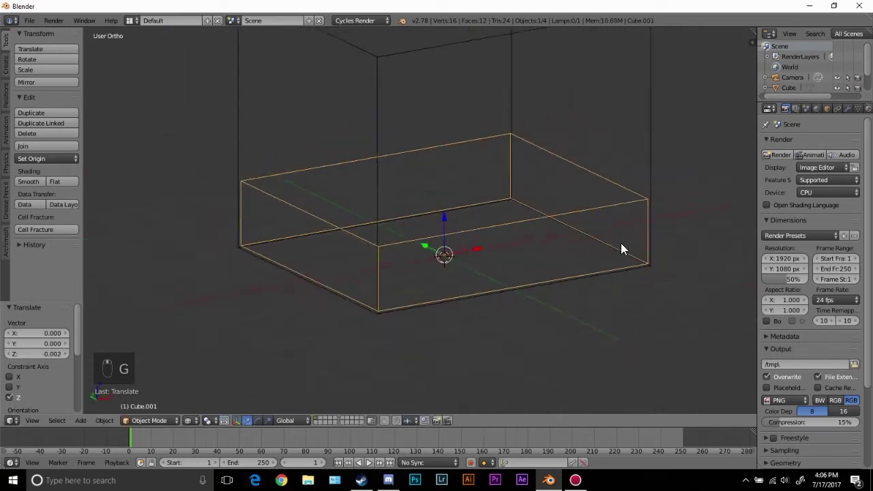
- Add a UV sphere from front view and move it down just below the domain box
key("KP_1")
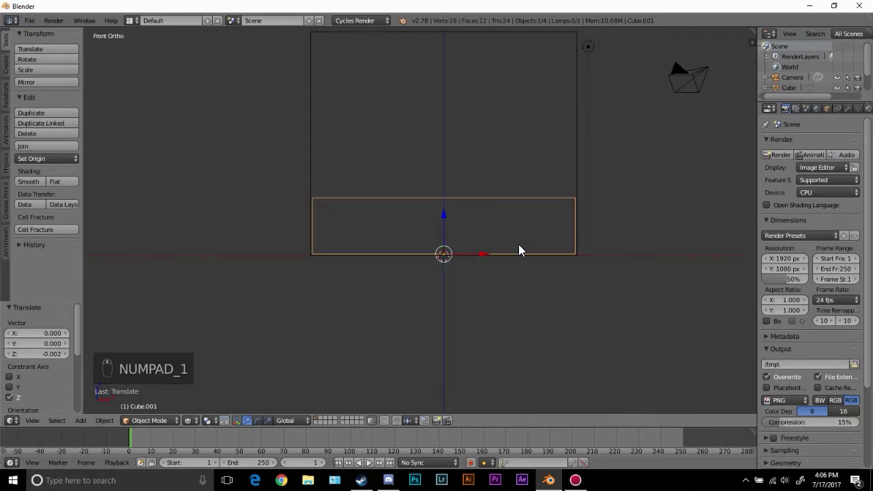
key("shift+a")
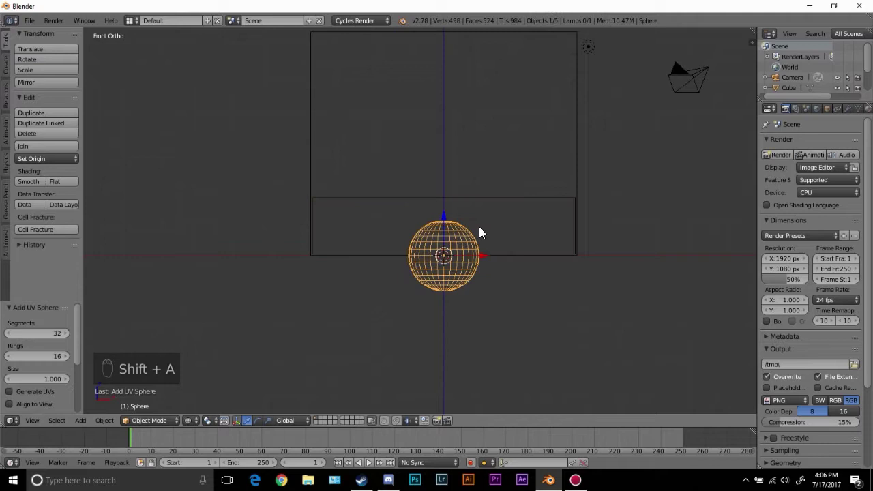
key("g")
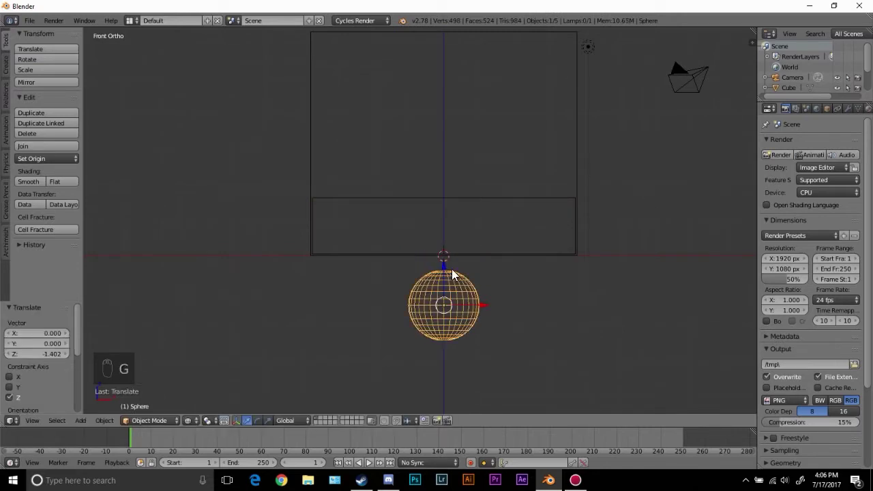
key("g")
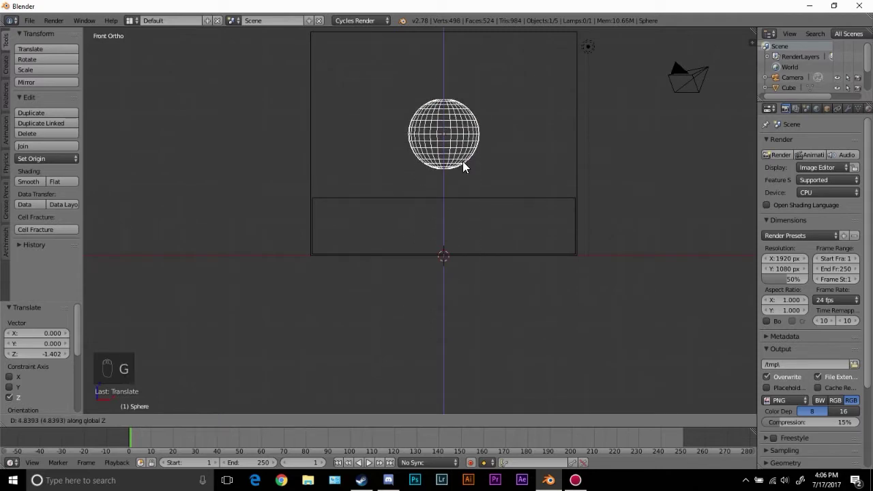
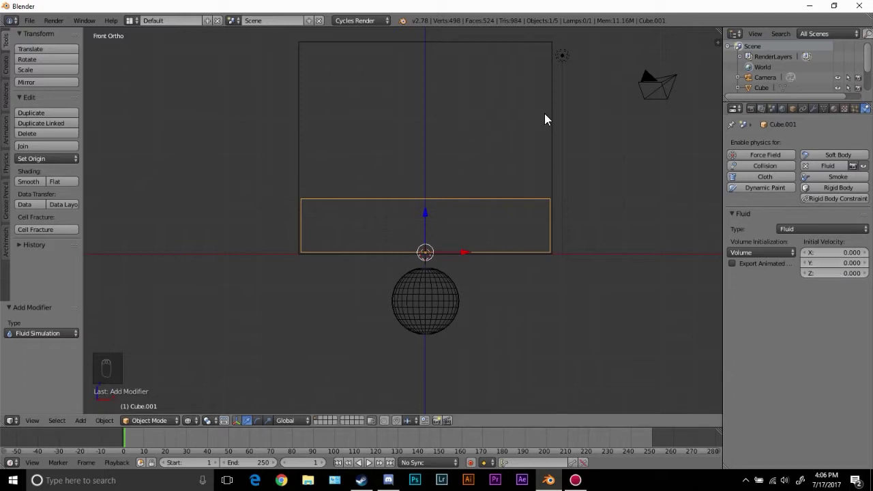
- Enable Fluid physics on the slab as type Fluid and on the sphere as type Control
left_click_drag(556, 137, 855, 164)
left_click_drag(855, 164, 806, 213)
left_click_drag(807, 213, 837, 167)
left_click_drag(838, 167, 794, 149)
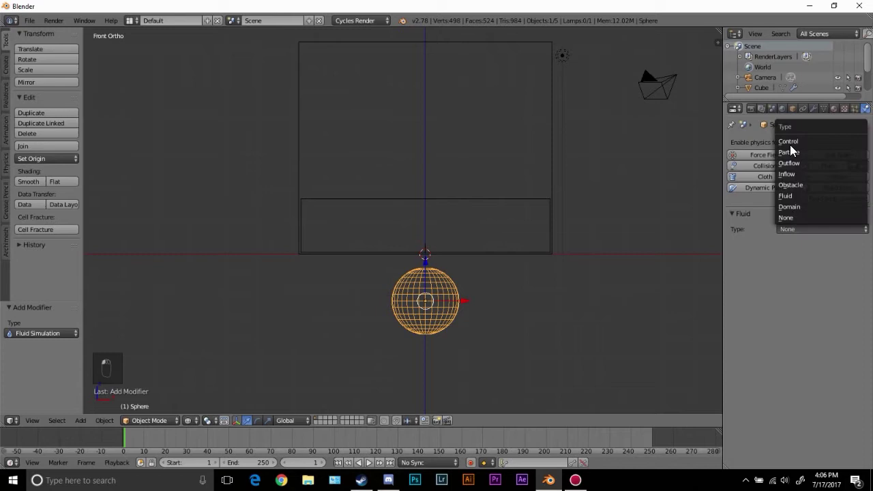